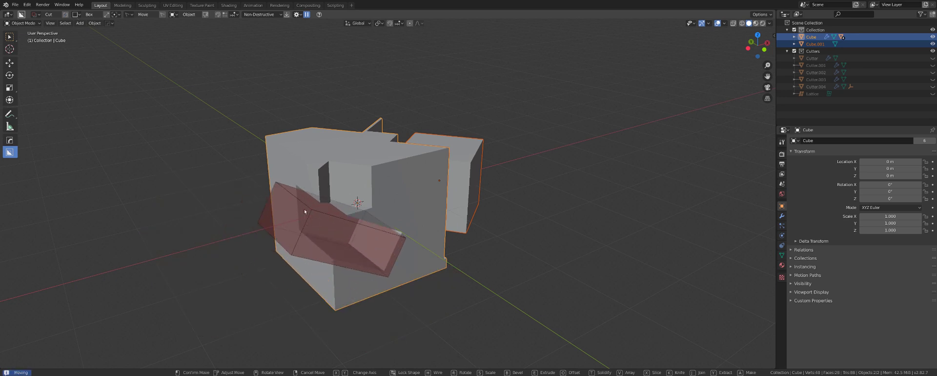
Enable Show Shape in BoxCutter's Behavior settings so the cutter stays visible after cutting
middle_click(415, 195)
middle_click(395, 187)
scroll("up", 3)
middle_click(359, 186)
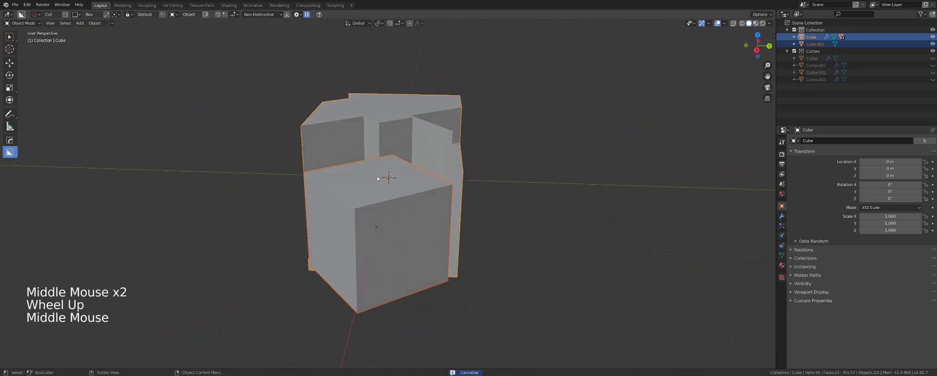
scroll("up", 3)
middle_click(360, 187)
middle_click(379, 177)
middle_click(397, 181)
middle_click(408, 178)
left_click(301, 11)
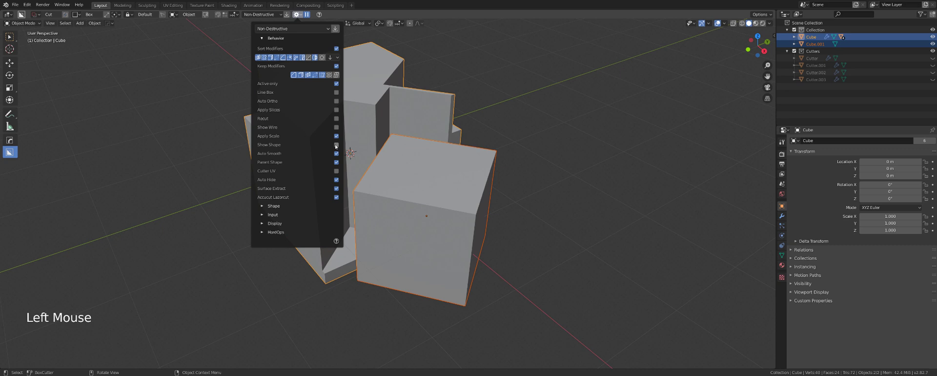
Carve two more box cuts into the cube, one on top and one on its side
middle_click(372, 161)
middle_click(358, 171)
left_click(320, 175)
middle_click(409, 198)
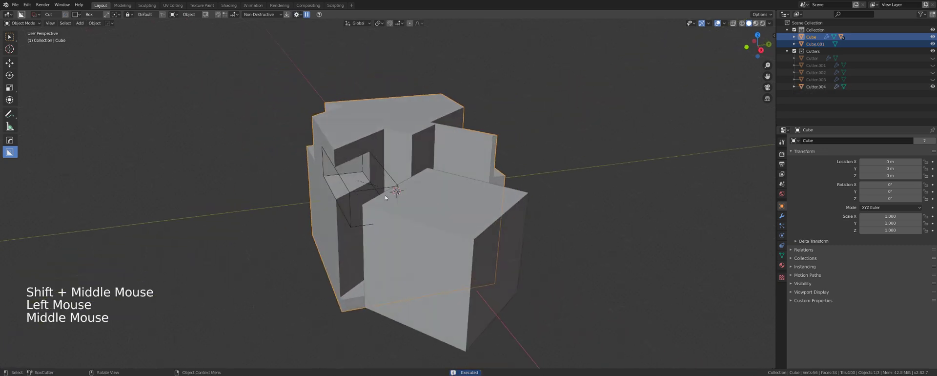
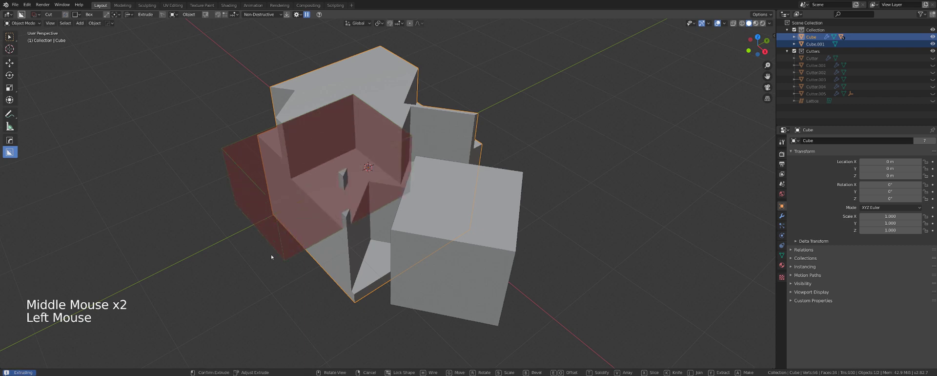
middle_click(391, 196)
left_click(551, 161)
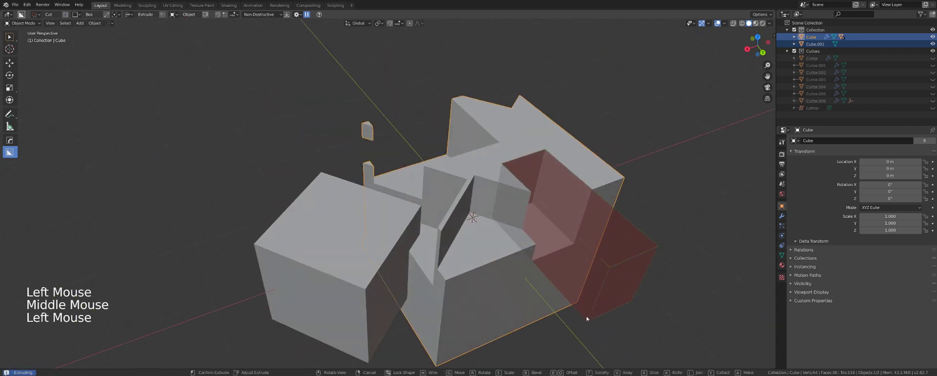
middle_click(545, 248)
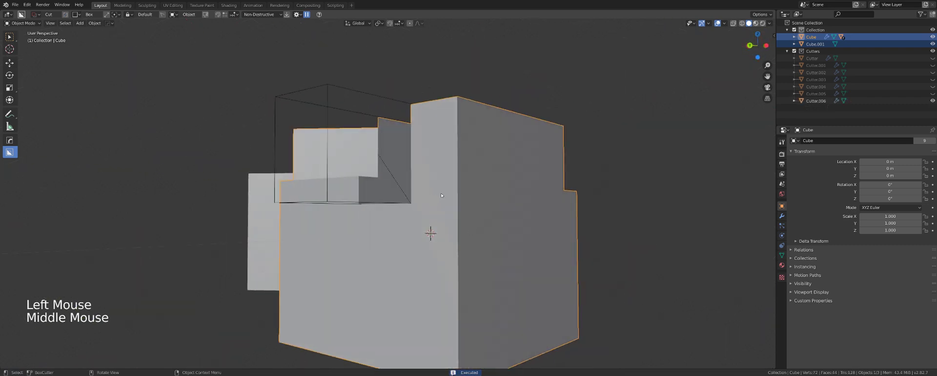
middle_click(432, 155)
middle_click(429, 151)
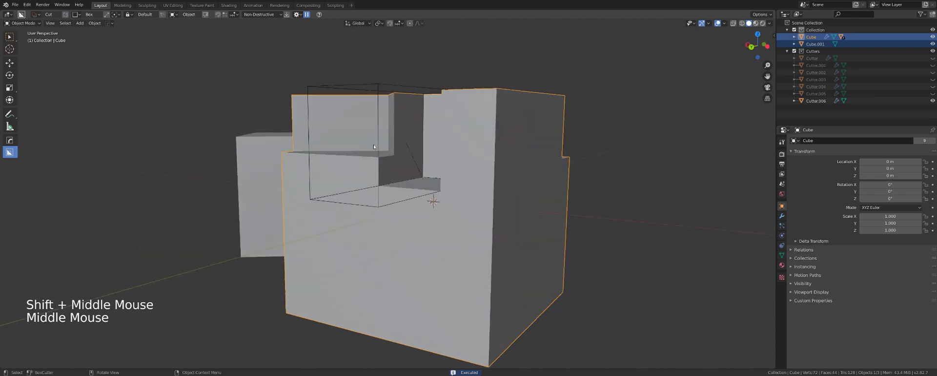
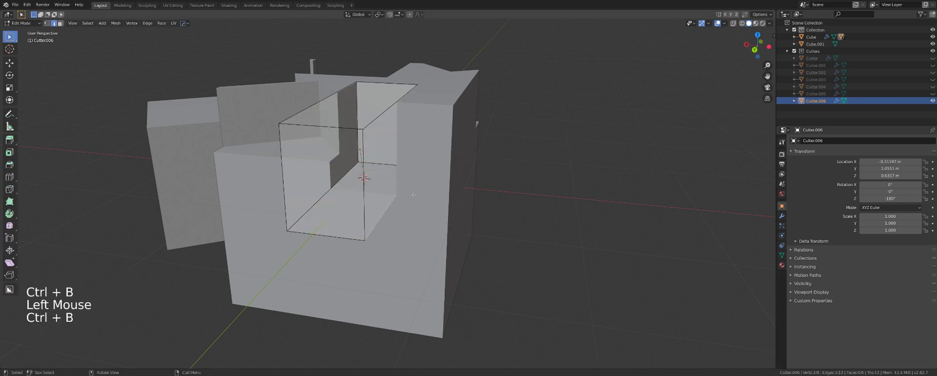
Add an edge loop across the newest cutter's mesh with Loop Cut
key("ctrl+r")
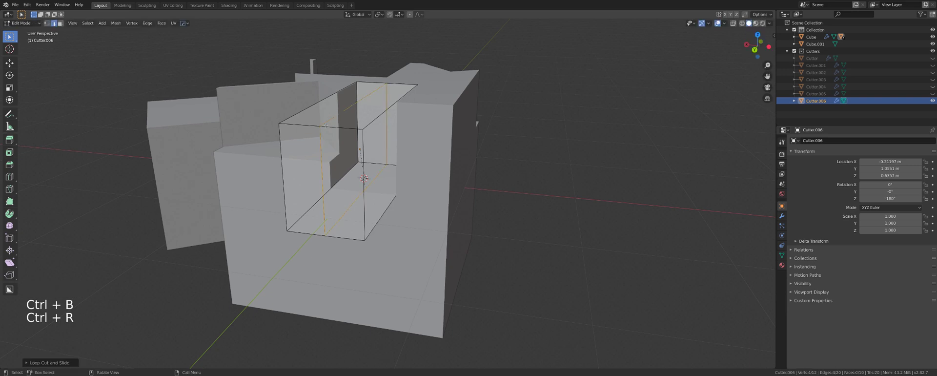
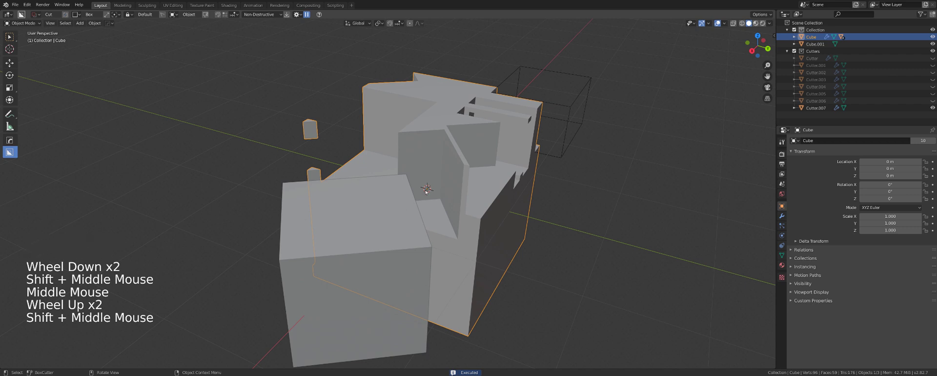
Carve a long box cut across the cube
middle_click(414, 171)
left_click(385, 183)
left_click(418, 129)
left_click(432, 129)
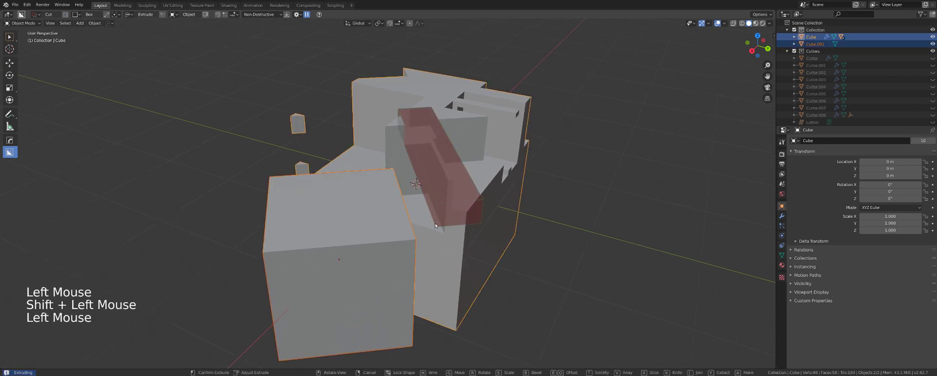
Carve a freeform drawn cut from four placed points into the cube
middle_click(423, 189)
left_click(454, 111)
left_click(418, 222)
left_click(440, 121)
left_click(463, 115)
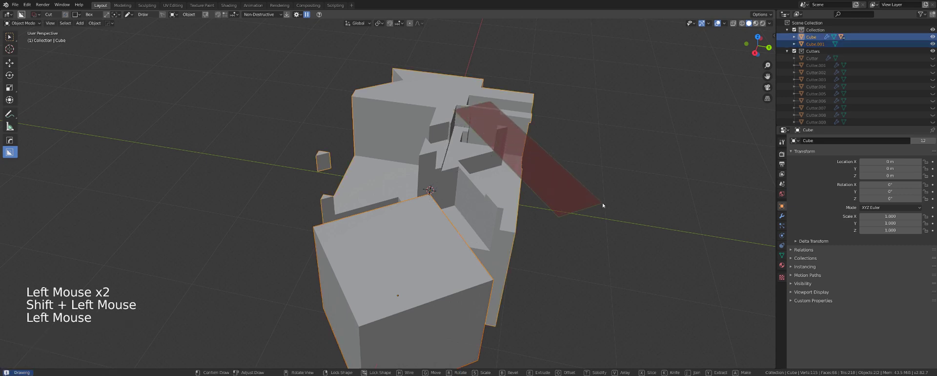
Carve another box cut into the top of the cube
middle_click(538, 220)
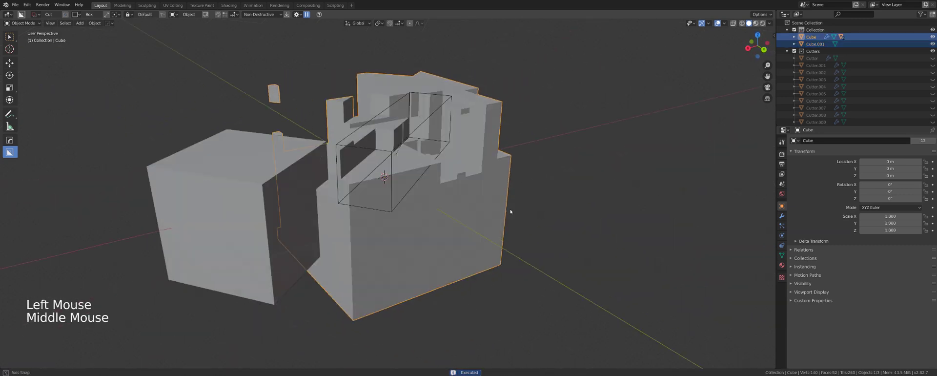
middle_click(406, 169)
middle_click(411, 168)
middle_click(404, 153)
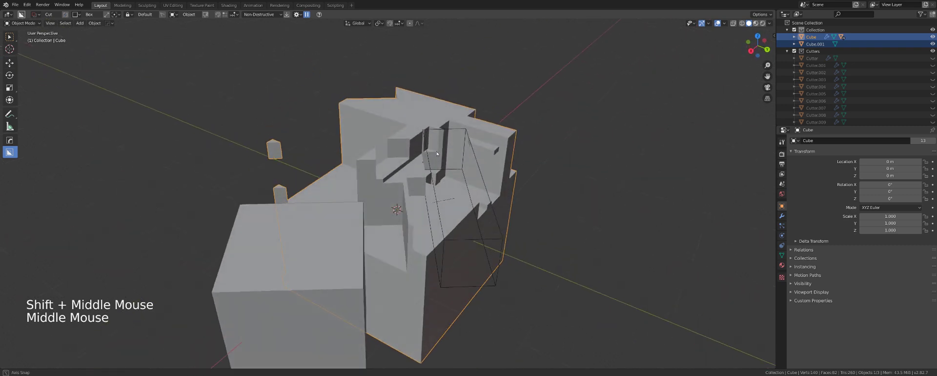
middle_click(429, 162)
scroll("up", 3)
middle_click(420, 133)
left_click(294, 152)
left_click(477, 67)
left_click(434, 60)
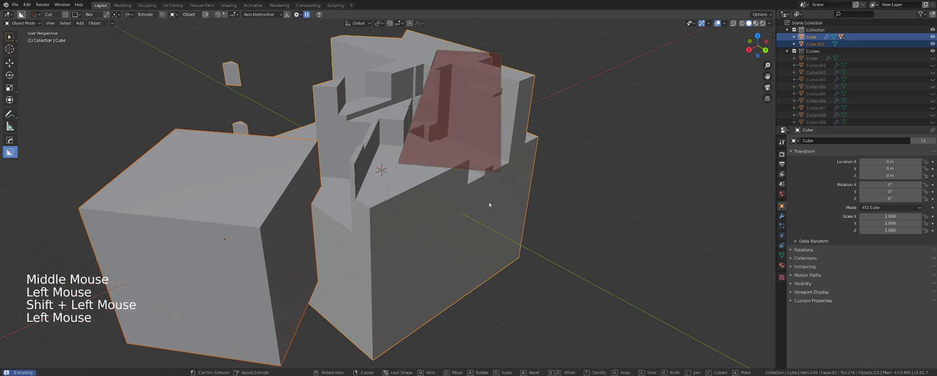
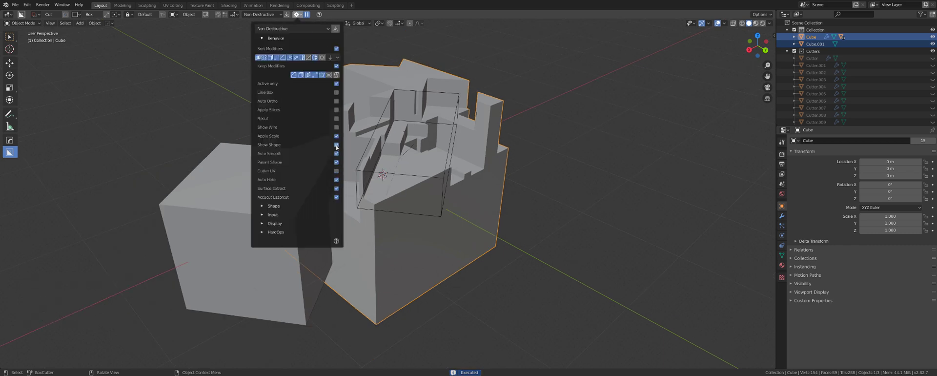
Delete the heavily cut cube from the scene, leaving the plain cube
middle_click(409, 154)
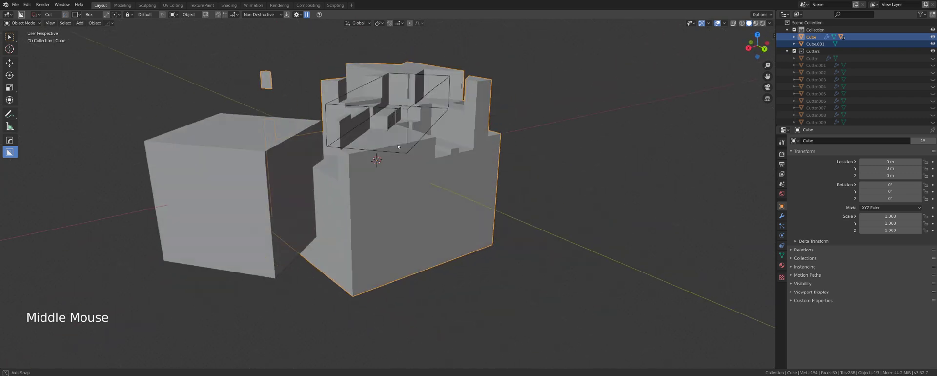
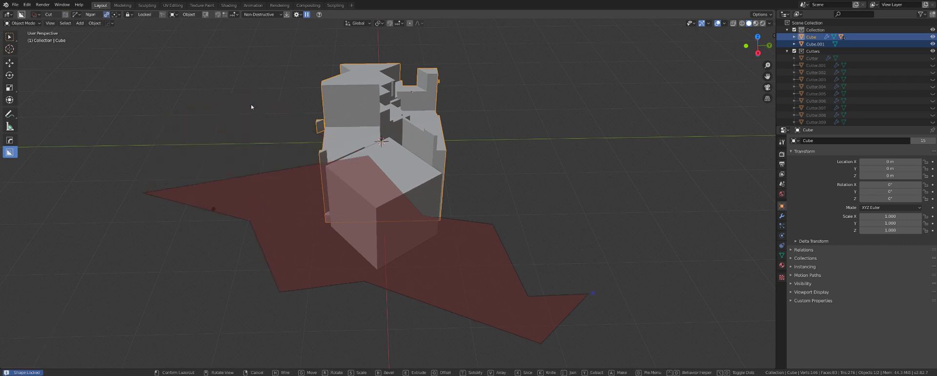
key("Delete")
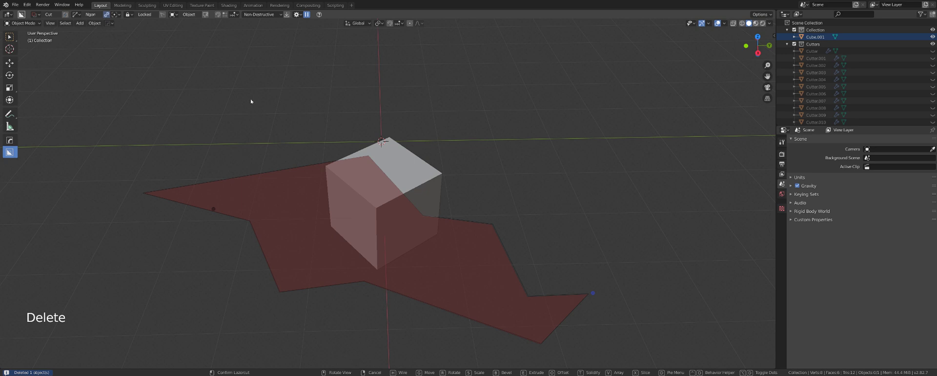
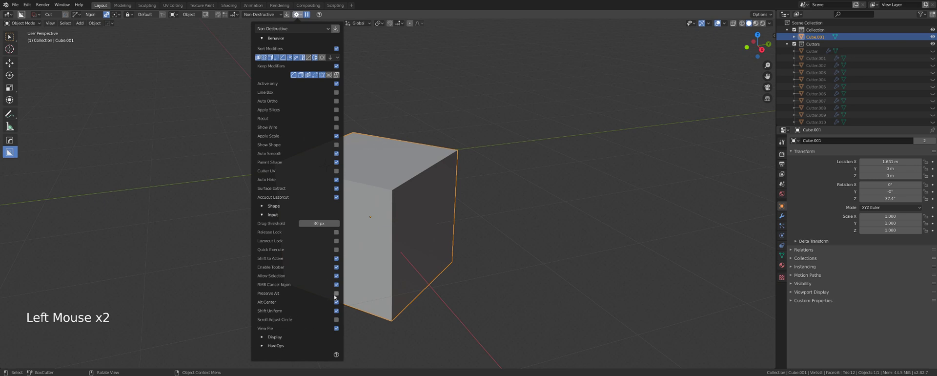
Add a fresh cube to the scene to cut
middle_click(441, 221)
middle_click(436, 233)
middle_click(435, 217)
scroll("down", 3)
key("x")
key("shift+a")
scroll("up", 3)
middle_click(443, 221)
scroll("down", 3)
middle_click(442, 232)
scroll("up", 3)
key("Tab")
key("Tab")
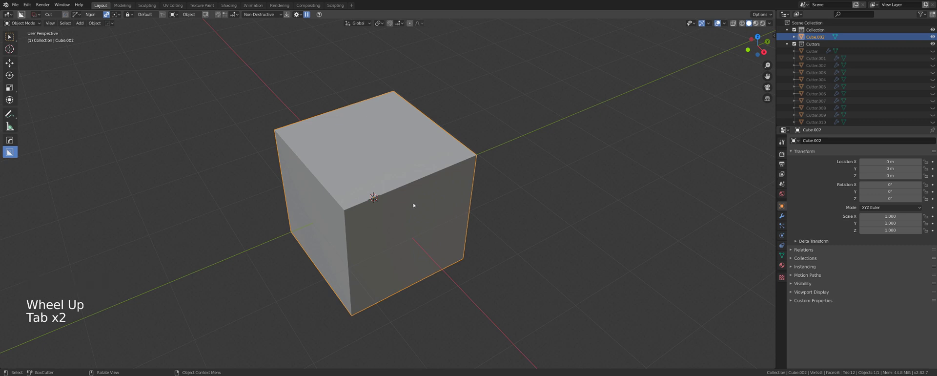
Draw a flat cutter on the cube, spread it as a radial array with preserve-alt, then cancel the cut
middle_click(426, 207)
left_click(362, 192)
key("d")
left_click(374, 149)
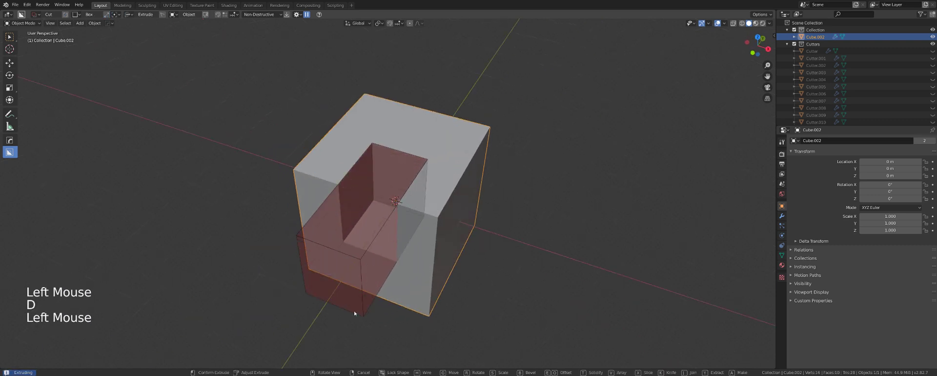
left_click(366, 200)
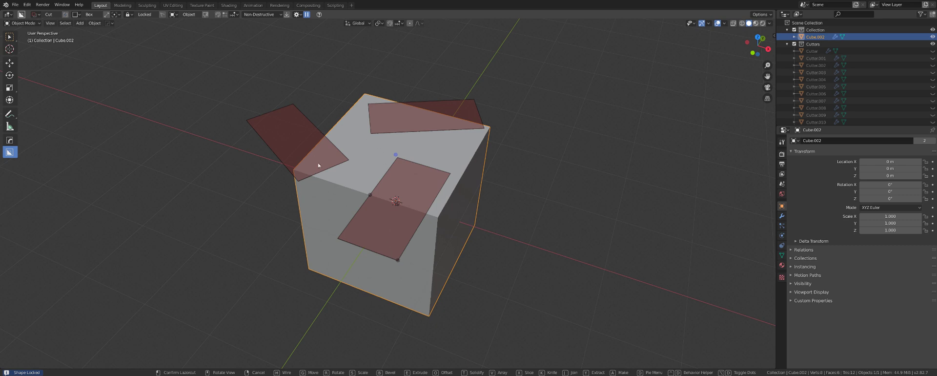
middle_click(407, 194)
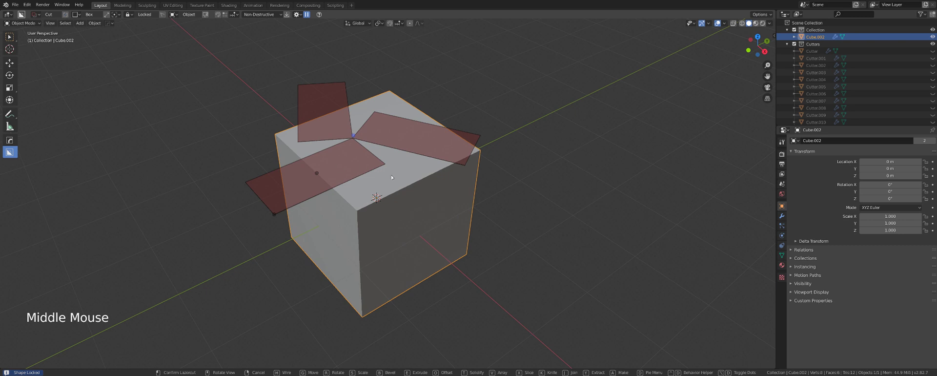
key("v")
left_click(354, 150)
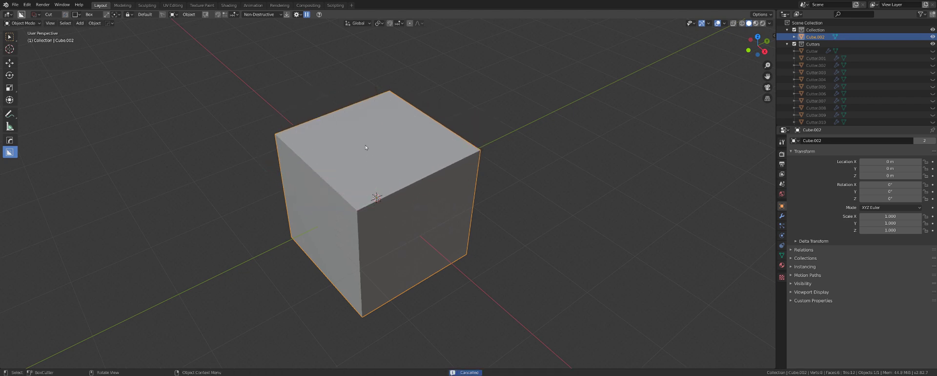
Draw a new flat cutter rectangle on the cube's top face
left_click(367, 131)
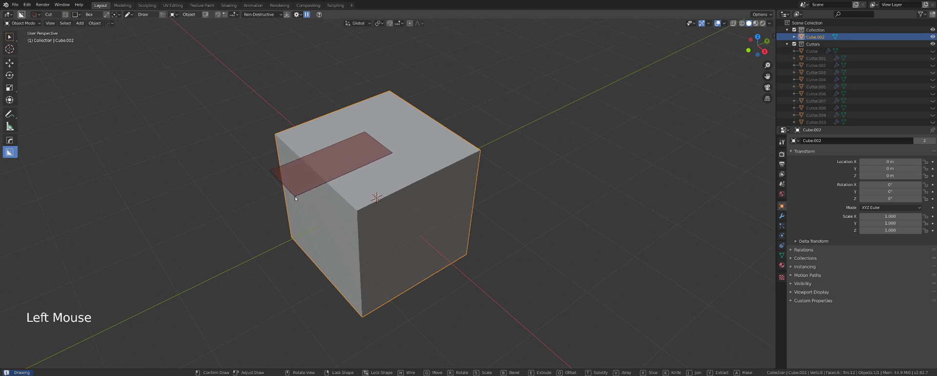
left_click(333, 161)
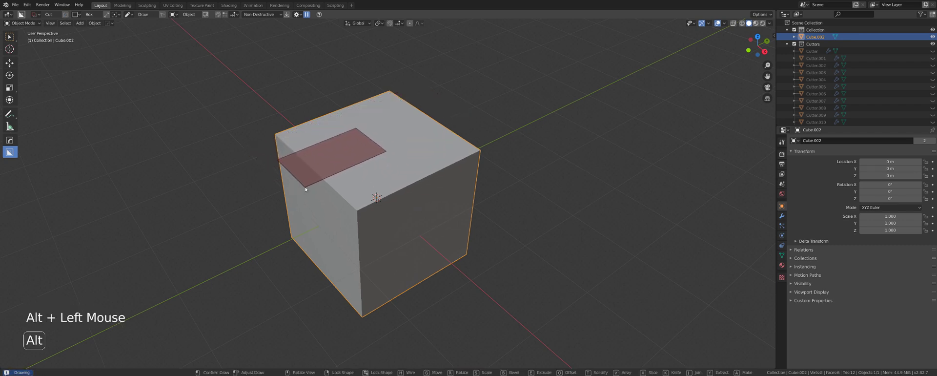